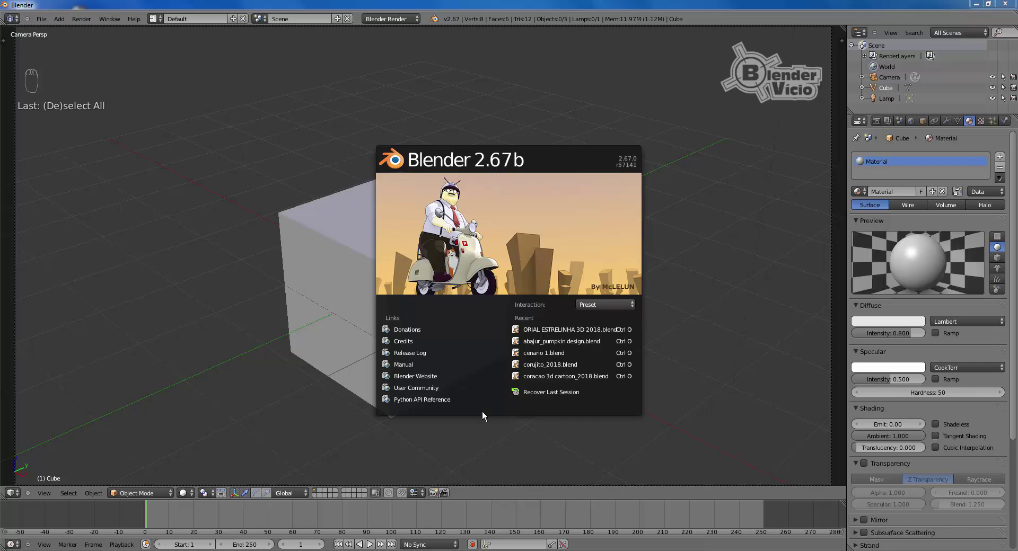
Step: Delete the default cube and add a plane in its place
left_click_drag(365, 256, 444, 339)
left_click_drag(427, 342, 485, 310)
key("Delete")
key("shift+a")
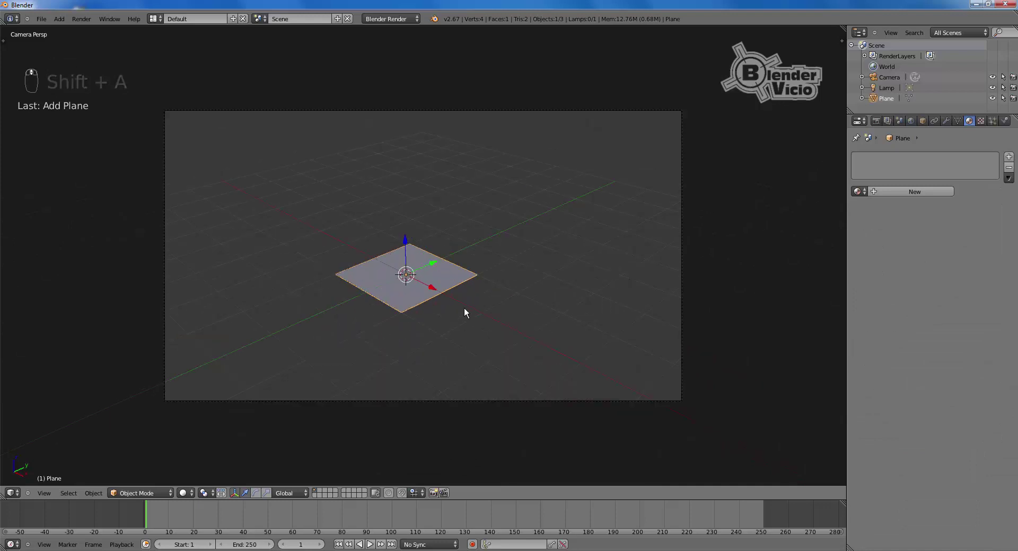
Step: Scale the plane up twice until it extends well past the view
key("s")
left_click_drag(740, 441, 669, 391)
key("s")
left_click_drag(729, 424, 716, 418)
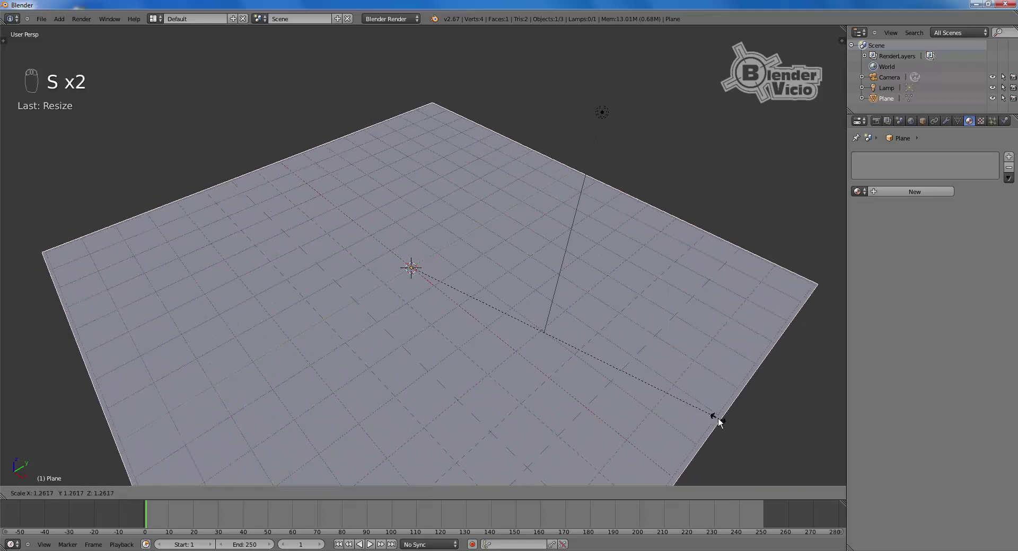
Step: View the plane from the top and create a material with Specular Intensity at 0
left_click(621, 364)
key("KP_7")
key("KP_5")
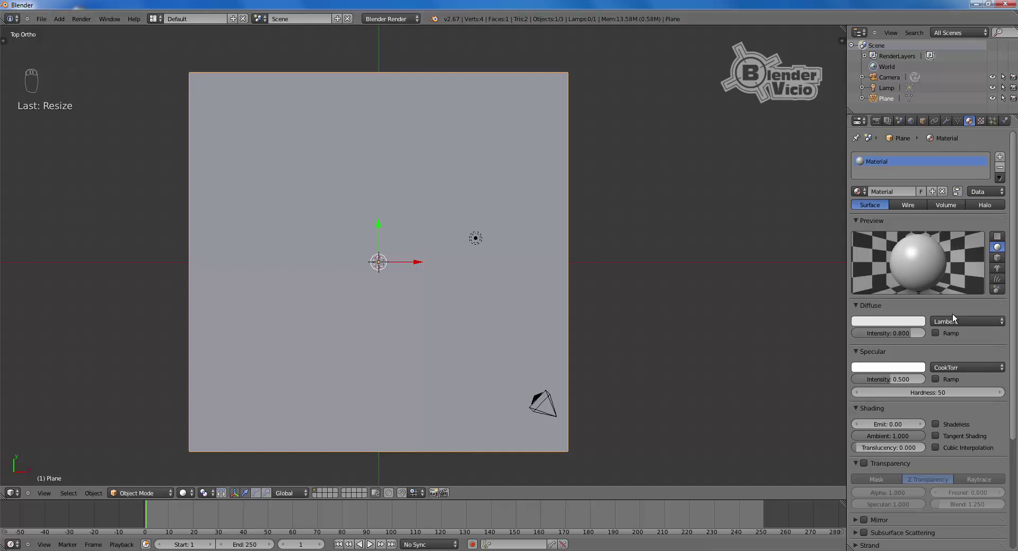
left_click_drag(889, 382, 895, 152)
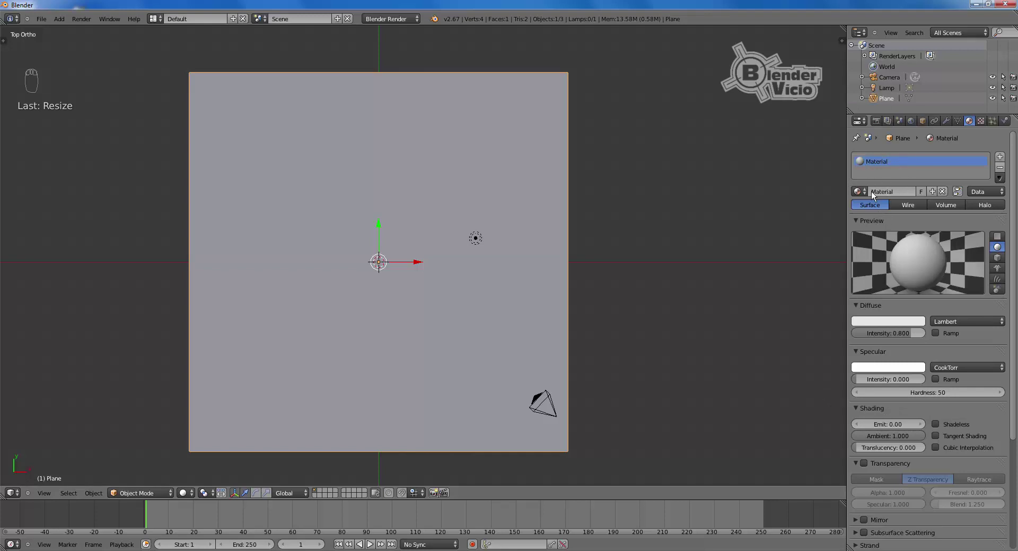
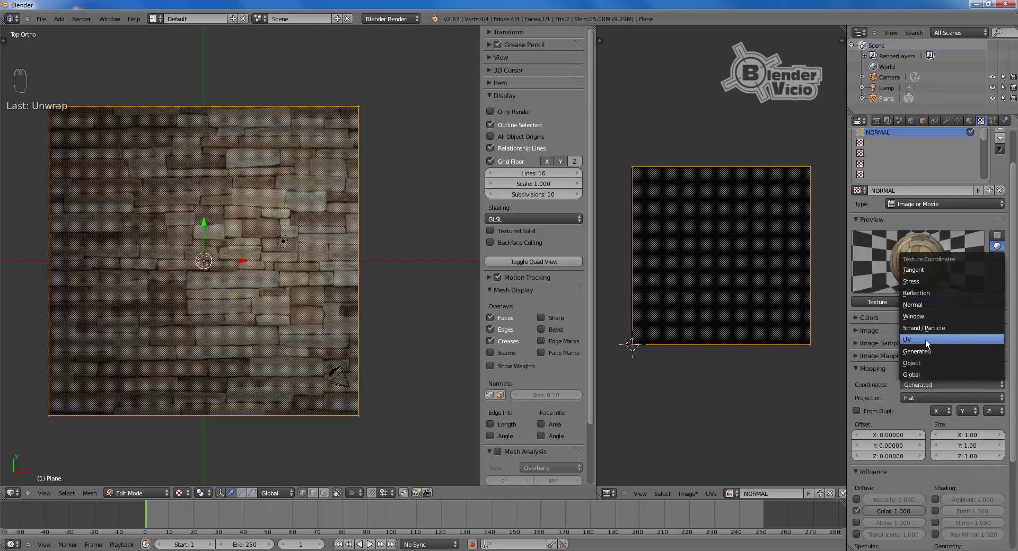
Step: Scroll the texture properties to reach the mapping and influence settings
left_click_drag(928, 341, 932, 417)
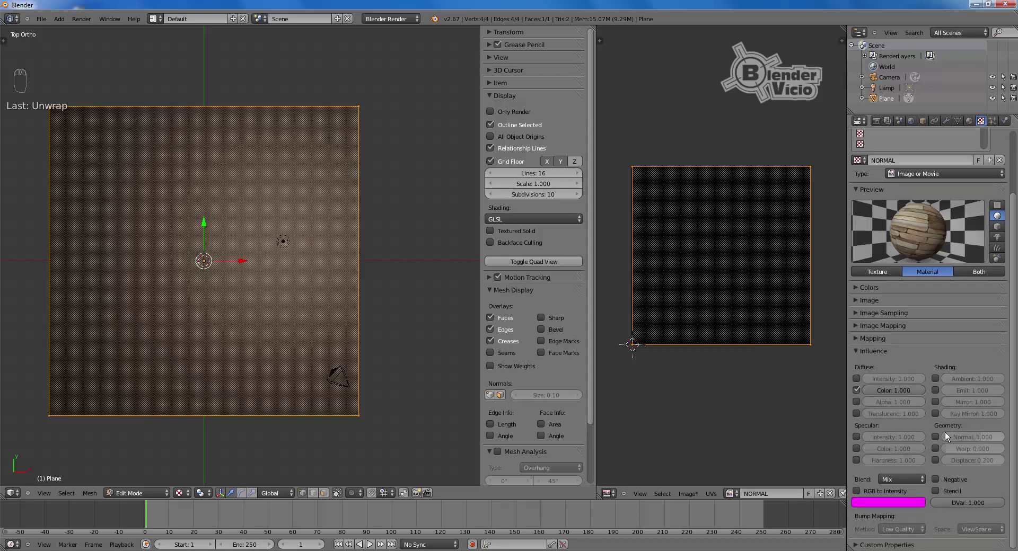
Step: Bake tangent-space normals of the stone bricks into the NORMAL image
left_click_drag(937, 439, 563, 403)
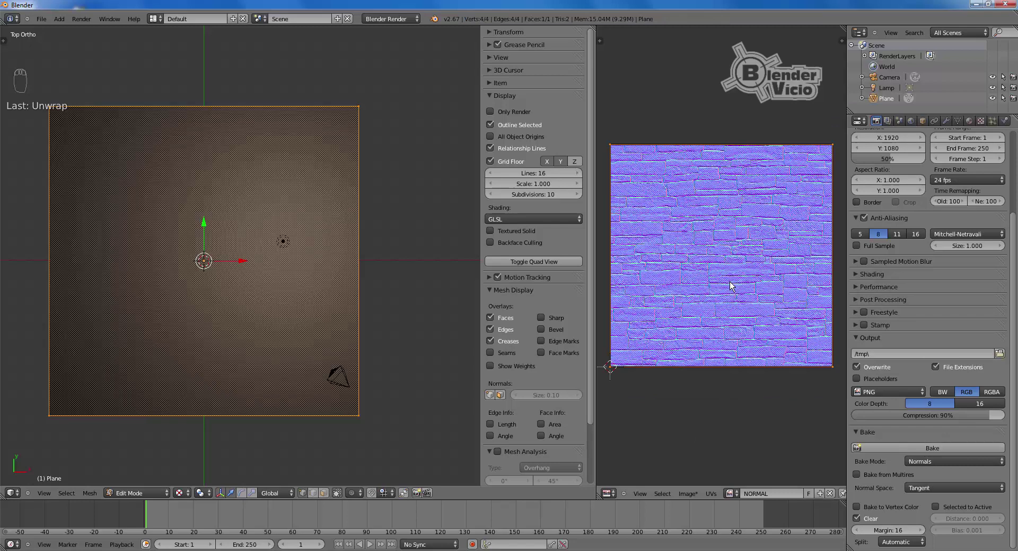
key("n")
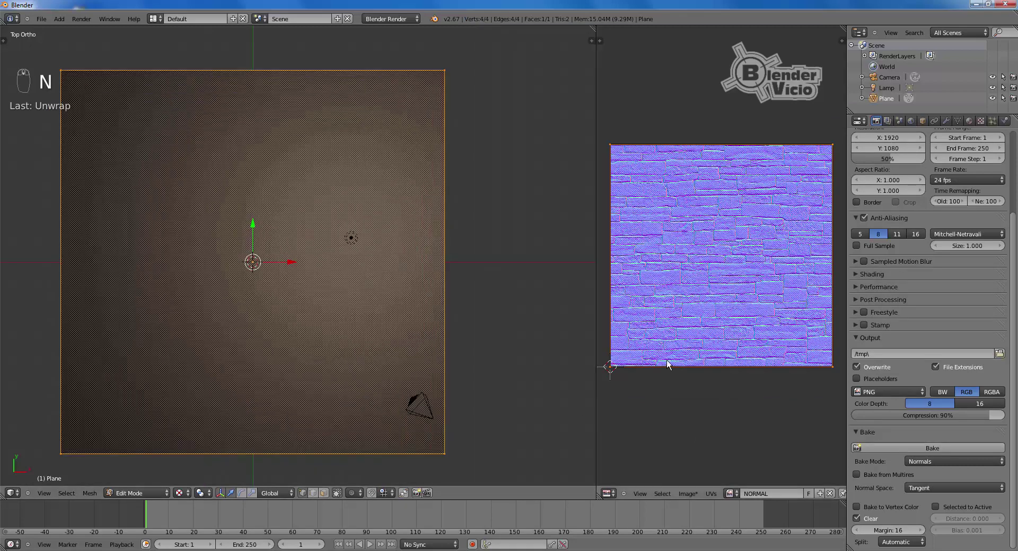
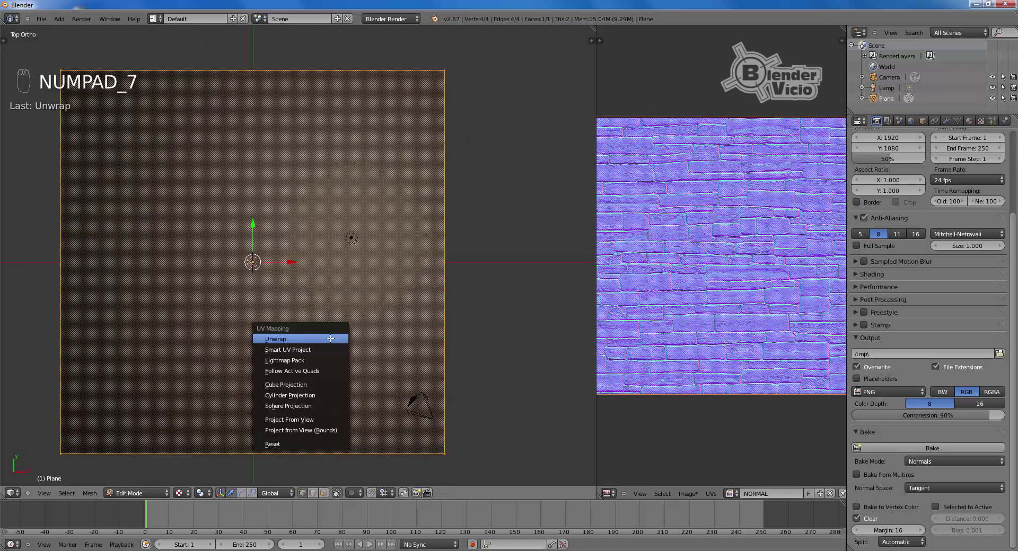
Step: Unwrap the plane's faces, return to Object Mode and tilt the view to see the bricks
key("u")
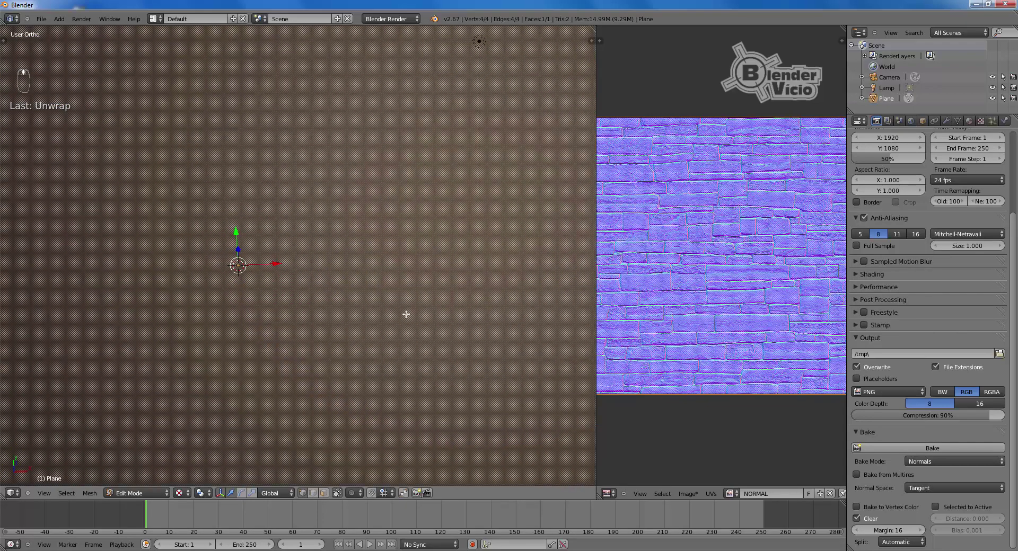
key("Tab")
left_click_drag(412, 316, 372, 322)
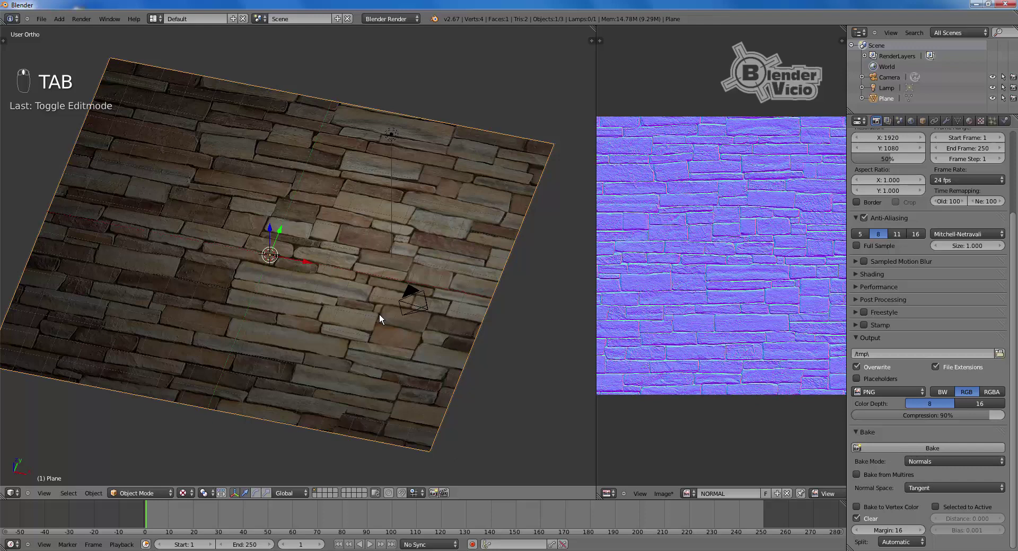
Step: Toggle into Edit Mode to assign the baked NORMAL image, then return to Object Mode
key("Tab")
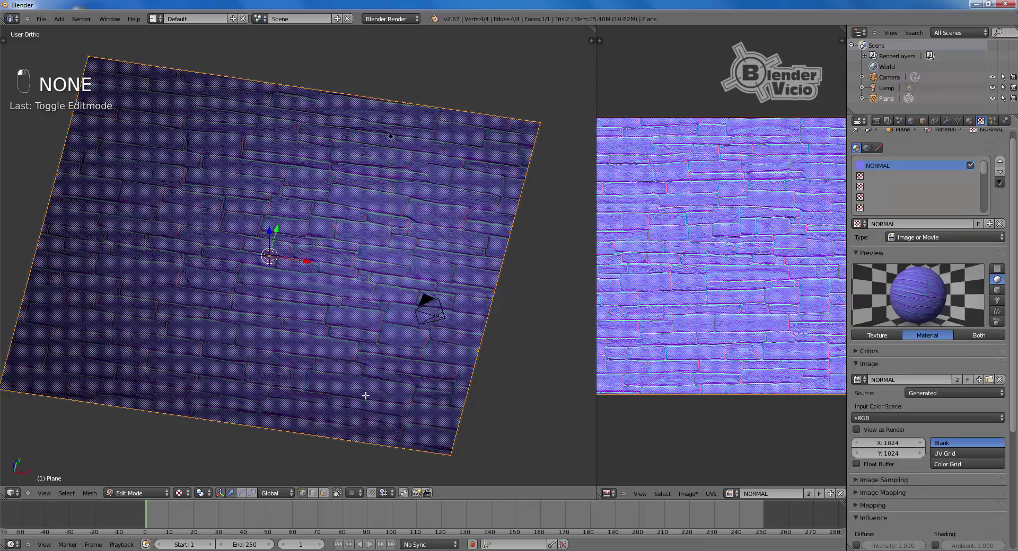
key("Tab")
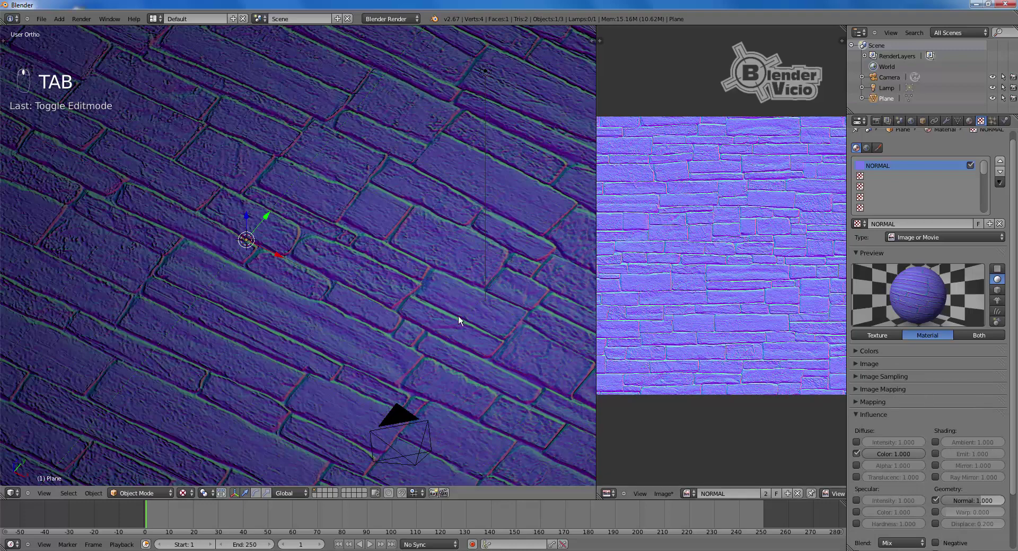
middle_click(391, 272)
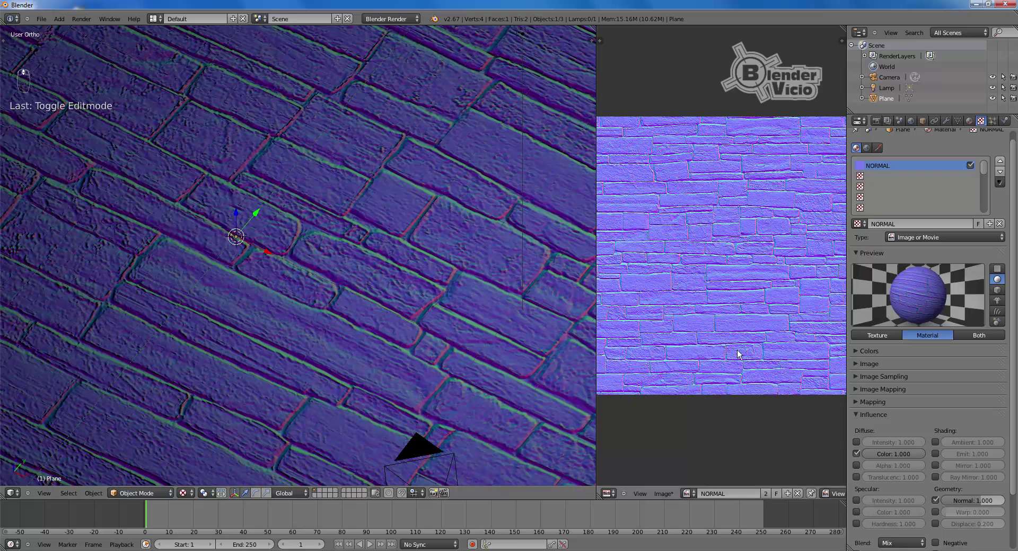
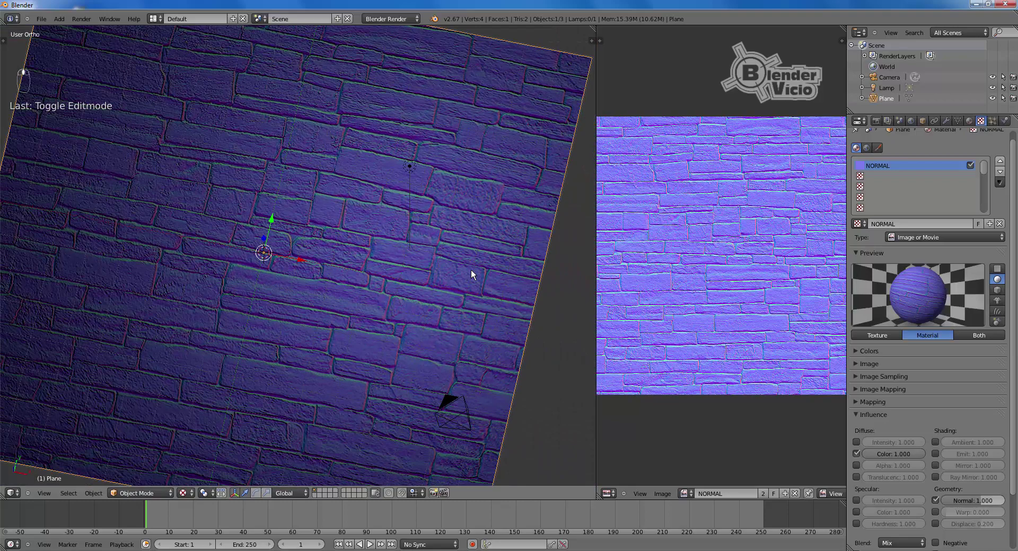
key("KP_0")
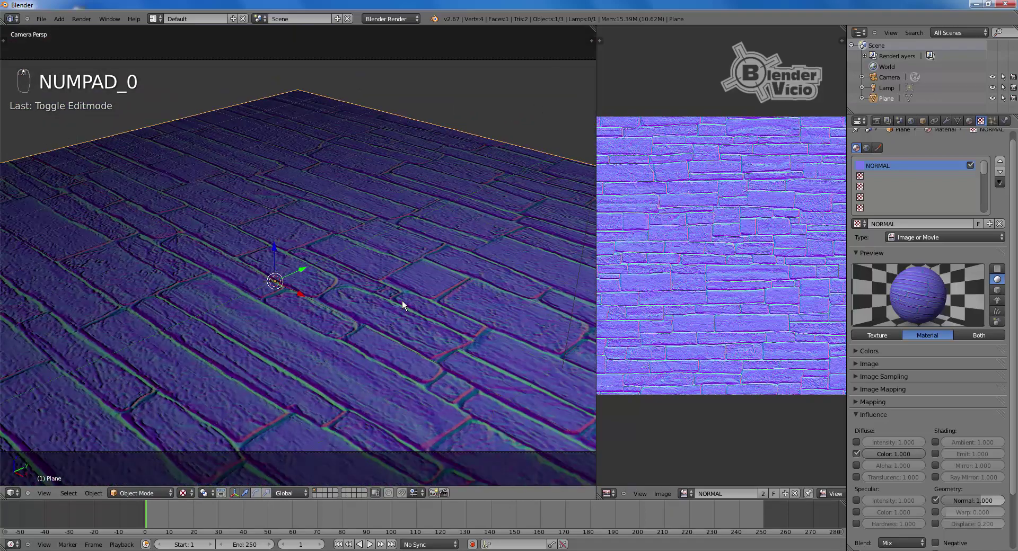